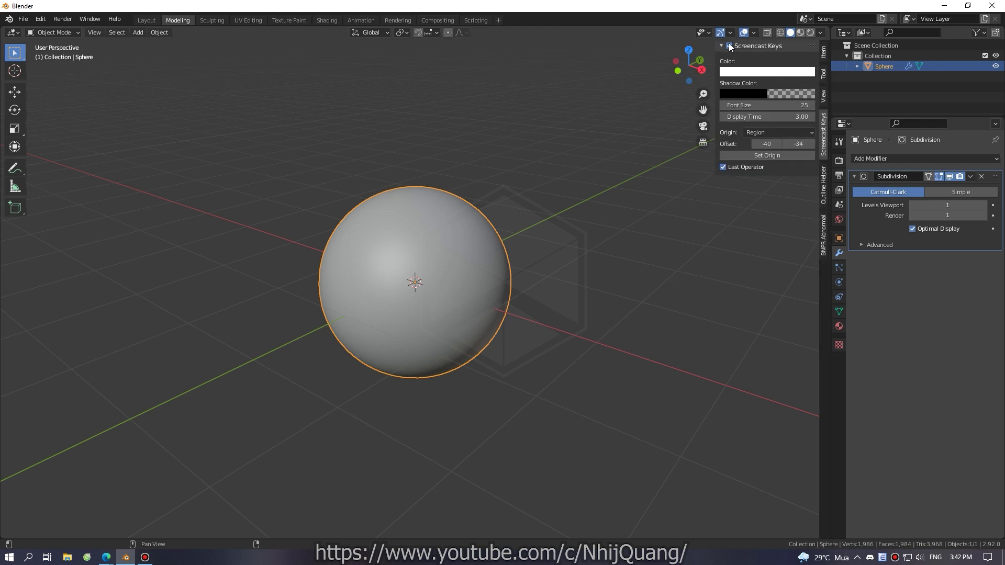
Hide the screencast keys sidebar and enter Edit Mode on the sphere, viewing one of its poles.
key("n")
scroll("up", 3)
middle_click(424, 291)
key("Tab")
scroll("up", 3)
middle_click(399, 247)
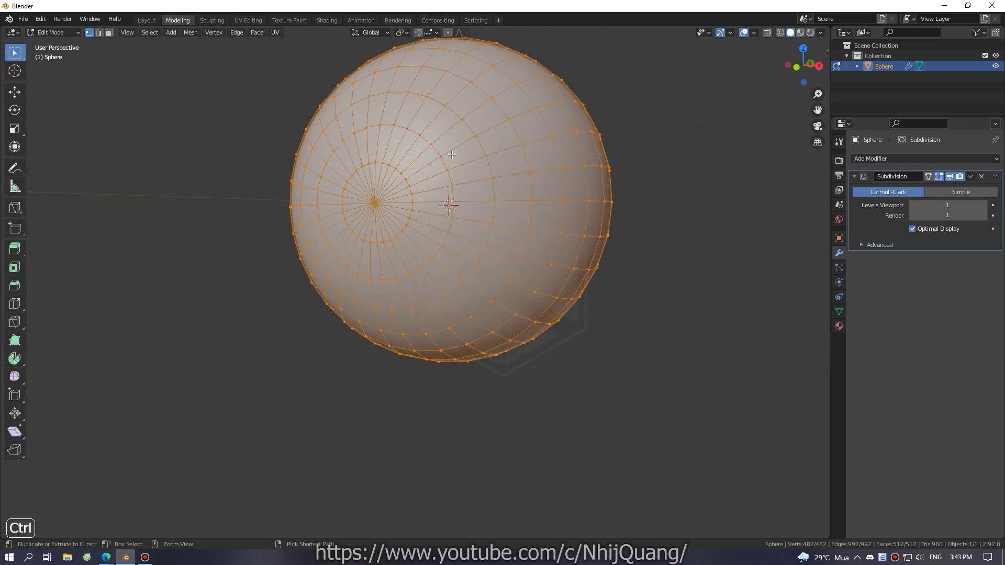
Add an unslid edge loop near the pole and grow the selection around the pole faces.
key("ctrl+r")
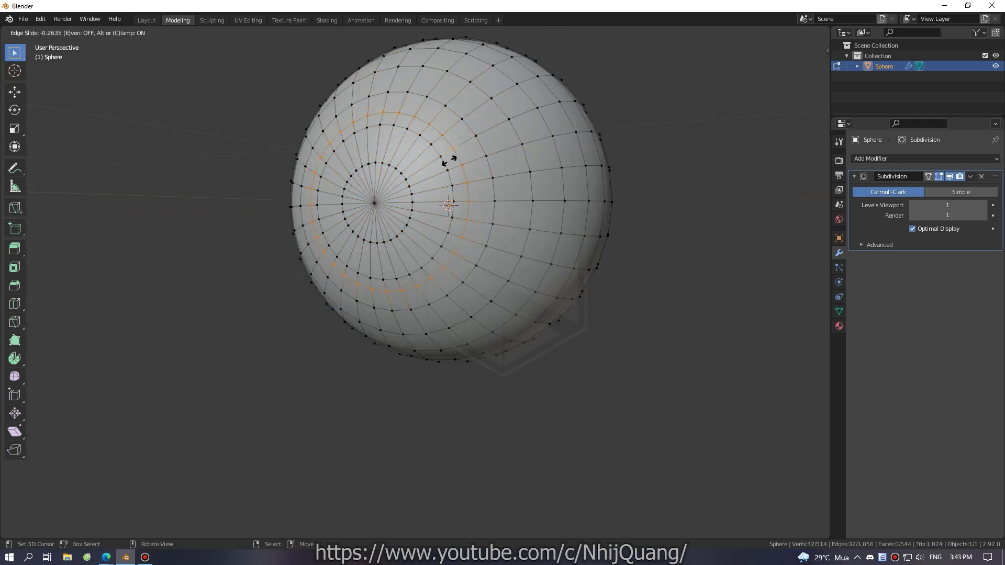
right_click(374, 204)
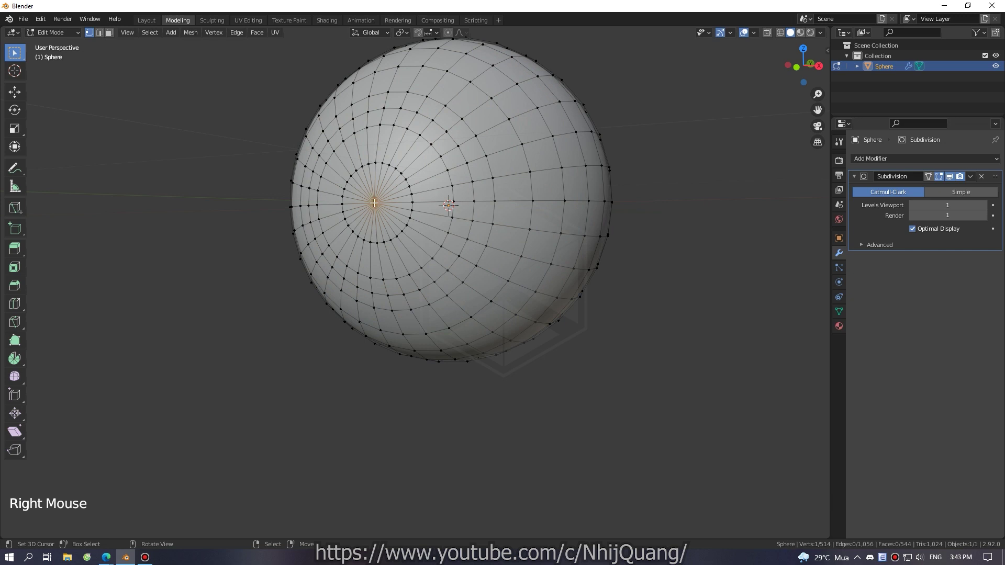
key("ctrl+KP_Add")
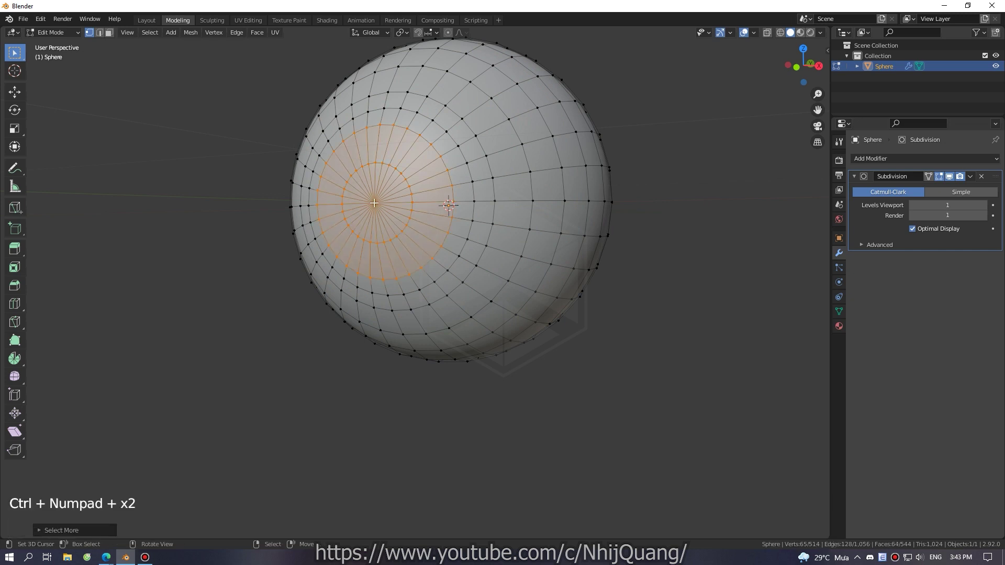
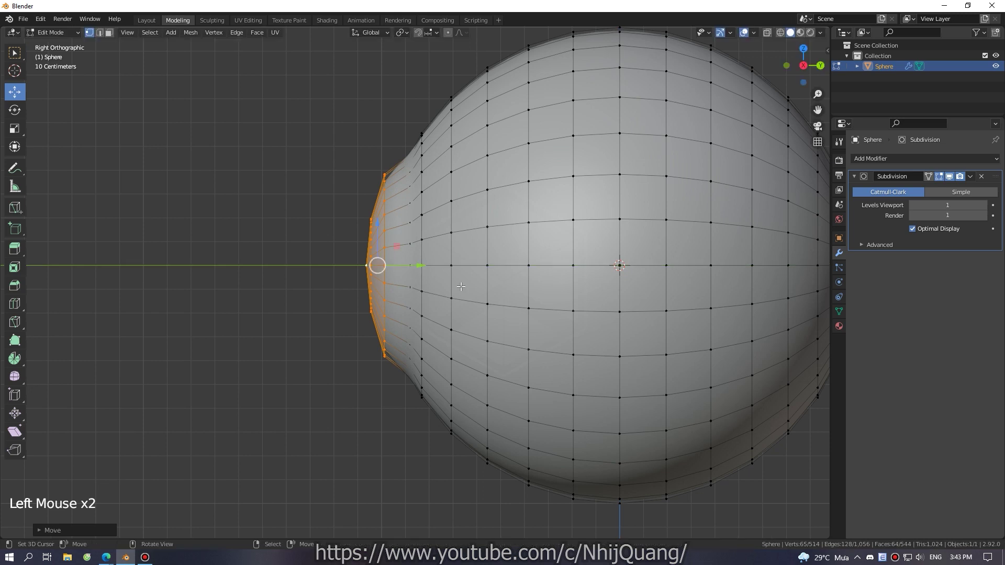
Scale the pole faces outward along Y into a slight corneal bulge and return to Object Mode.
key("s")
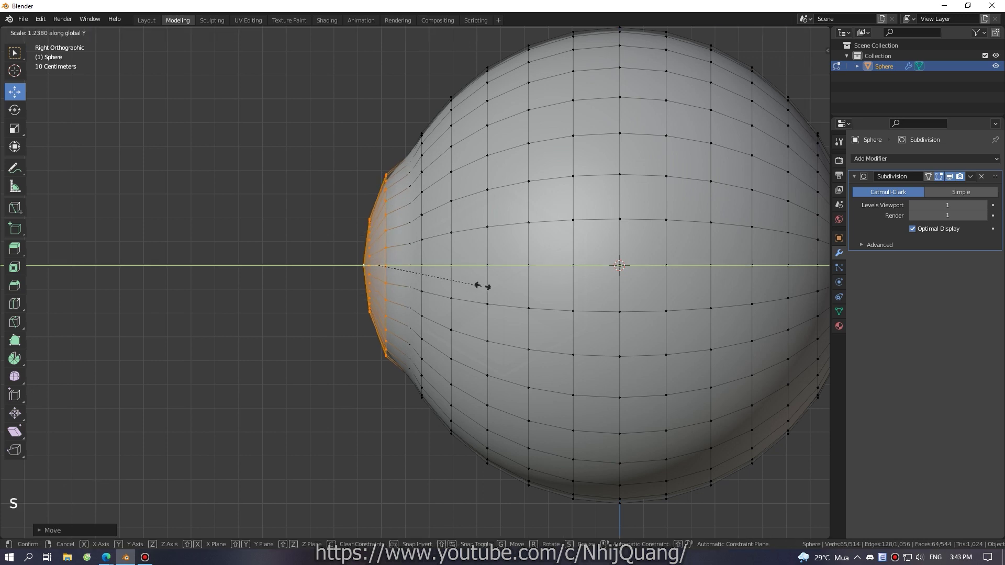
key("Tab")
scroll("down", 3)
middle_click(403, 349)
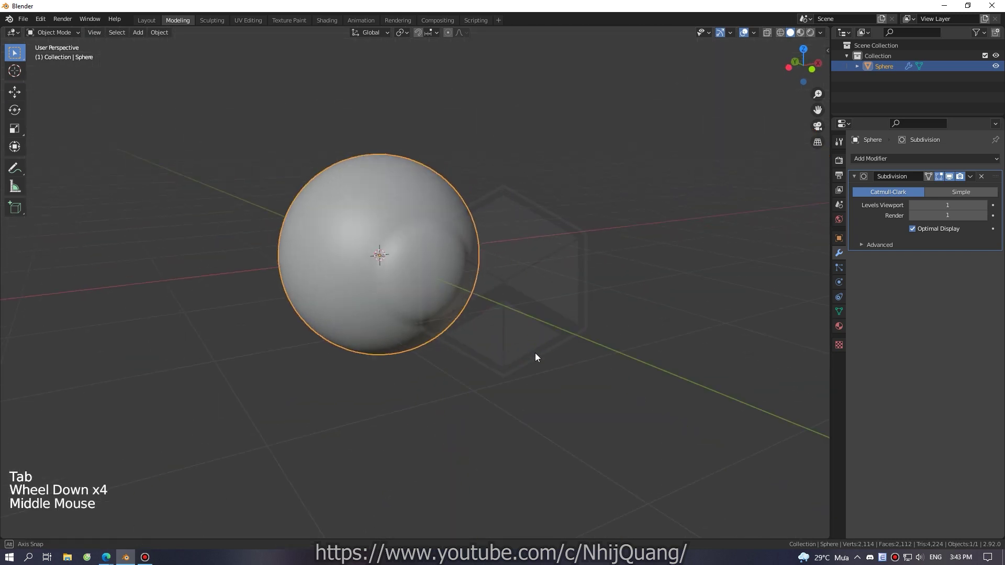
Snap the view around to the right side of the sphere and re-enter Edit Mode.
middle_click(461, 330)
key("`")
key("`")
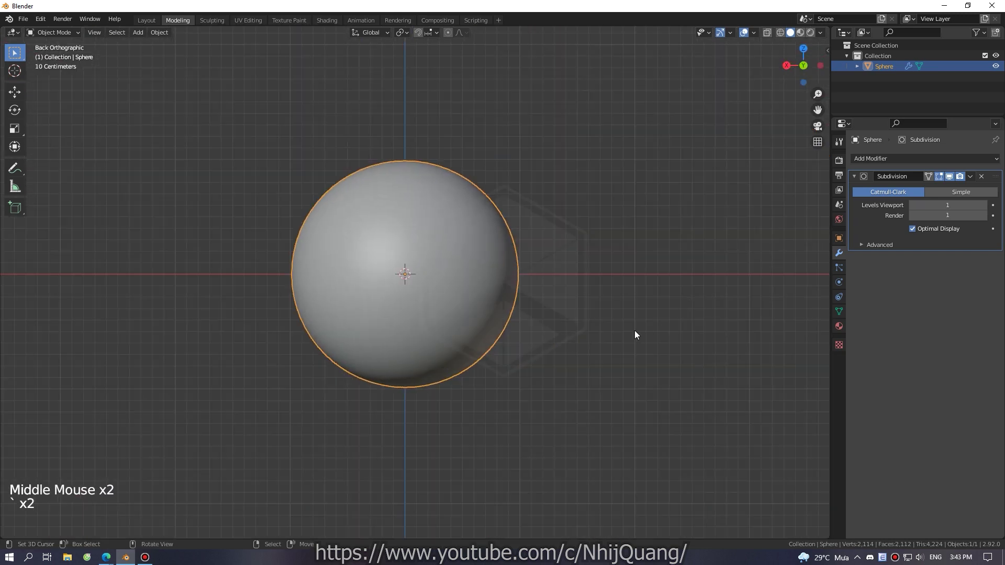
key("`")
key("`")
key("`")
key("`")
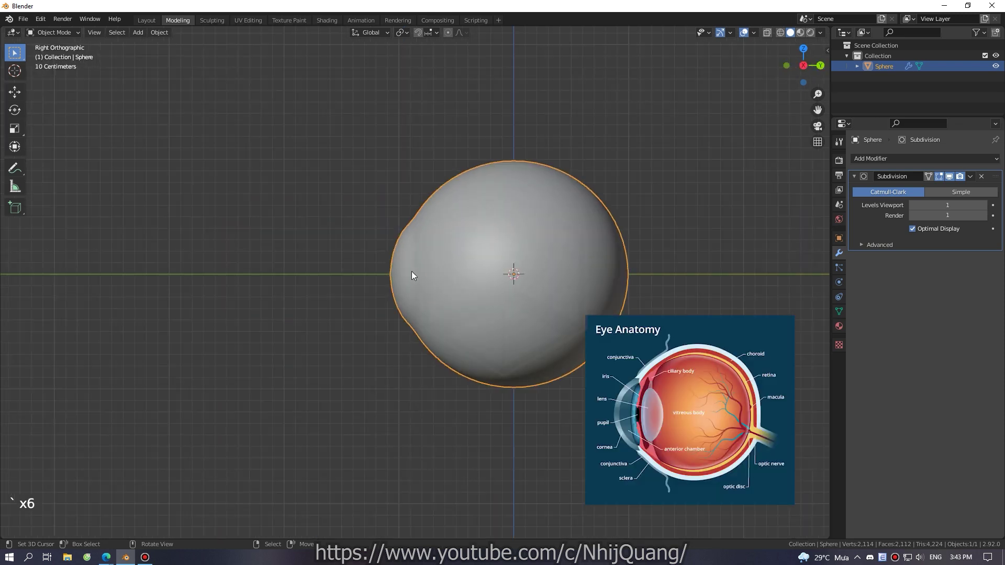
scroll("up", 3)
key("Tab")
In X-ray display, select the bulging cornea faces, duplicate them in place and resize along Y.
key("z")
key("a")
key("c")
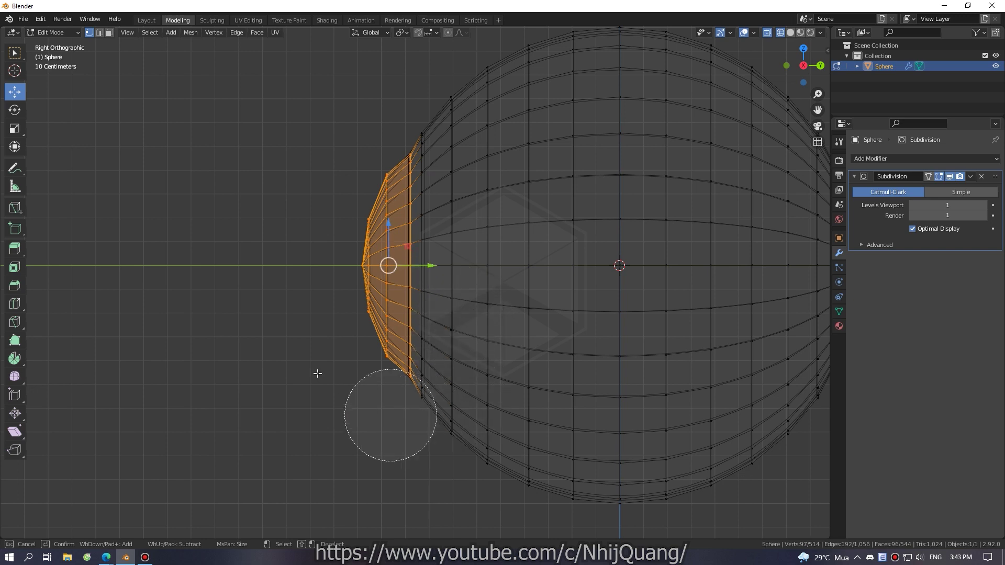
key("shift+d")
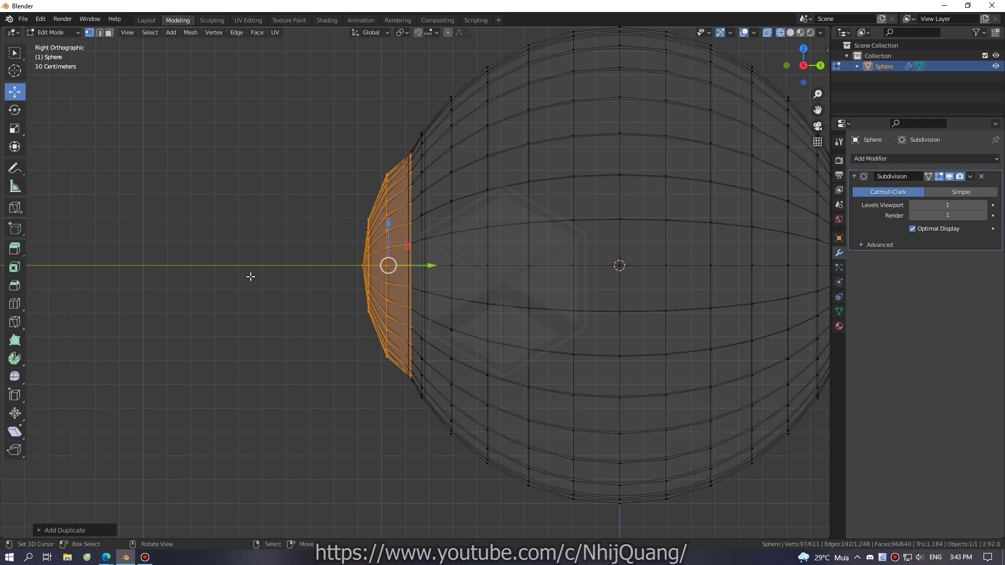
key("s")
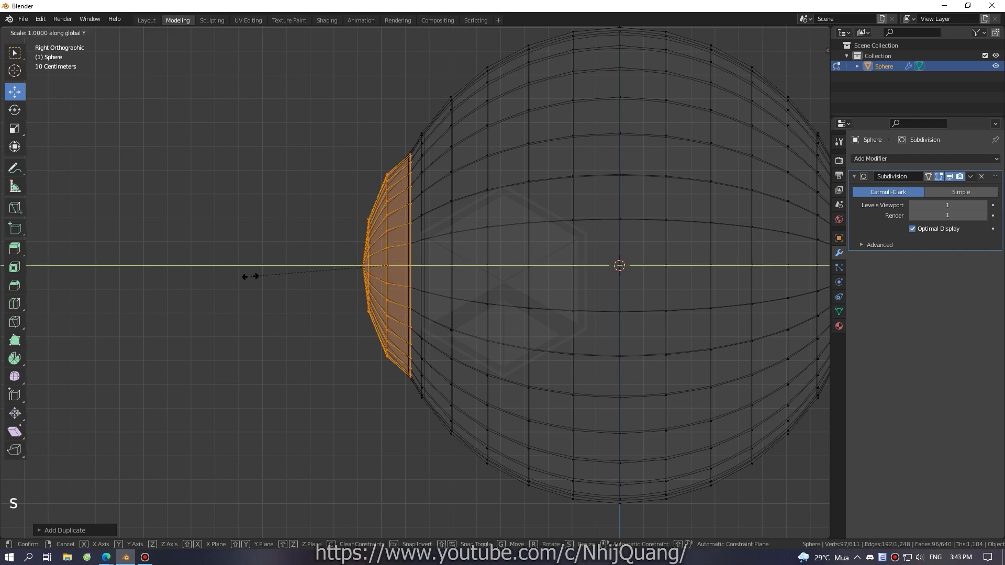
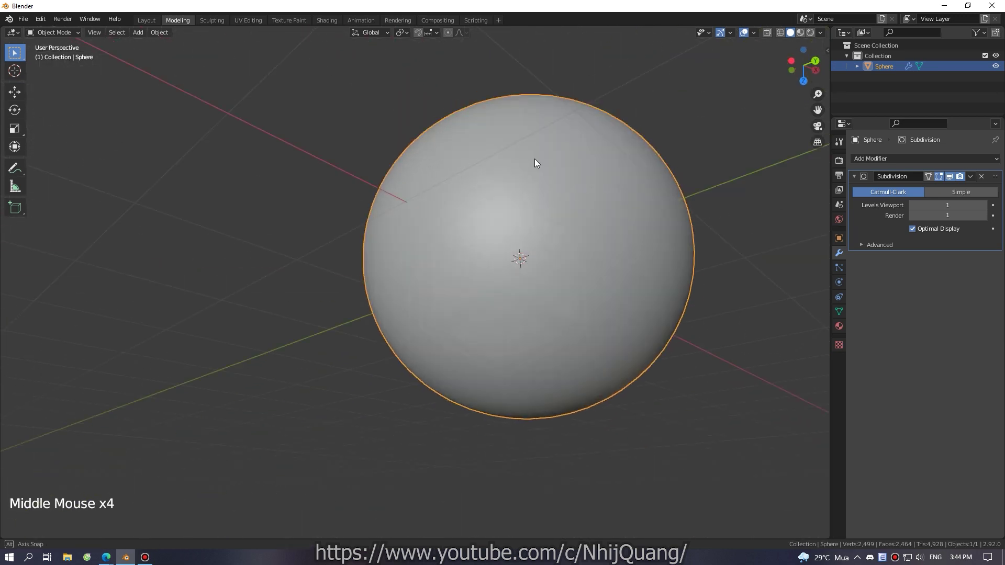
Snap the viewport to an axis view while setting up the Sclera and Iris materials.
key("`")
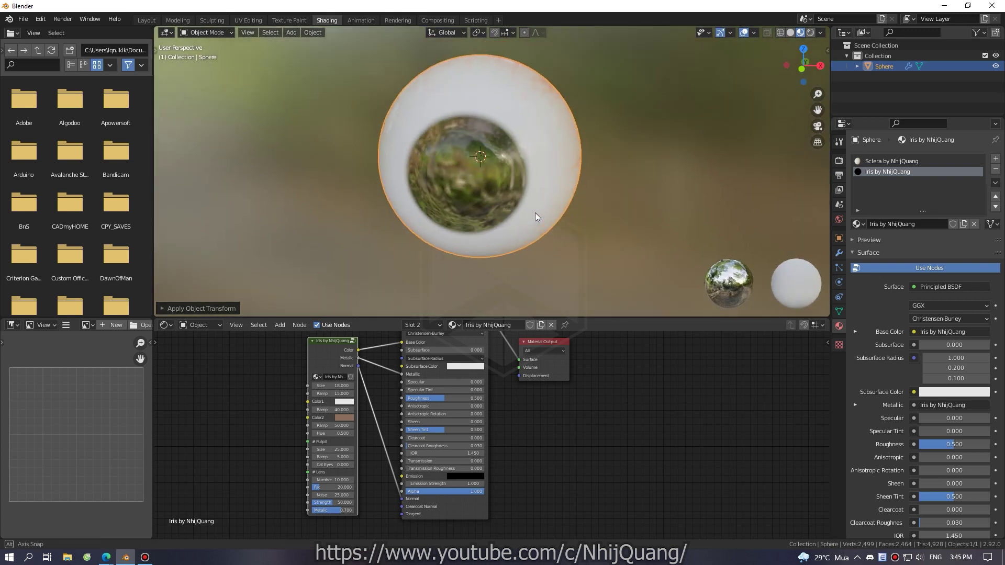
Turn the view to face the eyeball's front before checking the Sclera material and Eevee settings.
middle_click(877, 168)
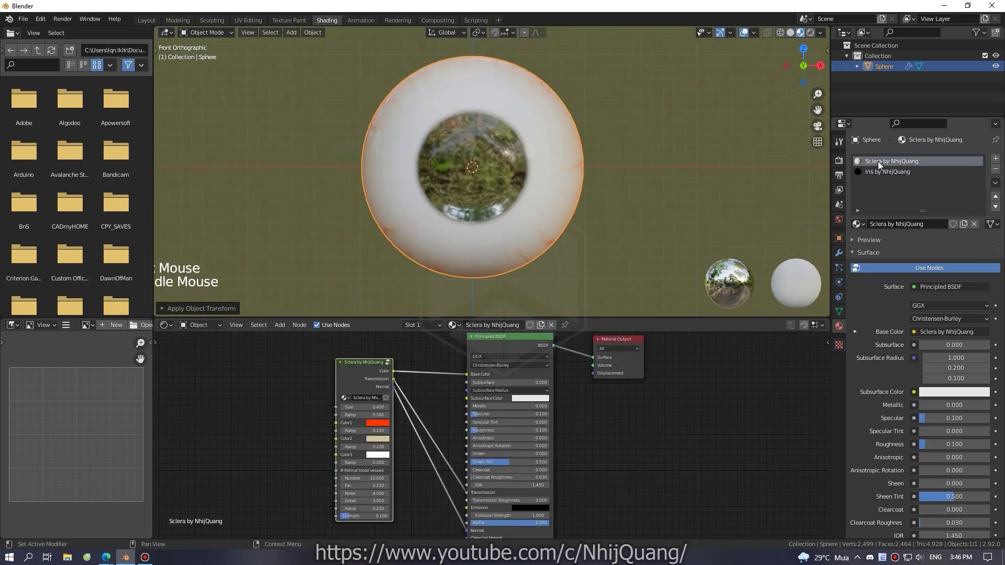
scroll("down", 3)
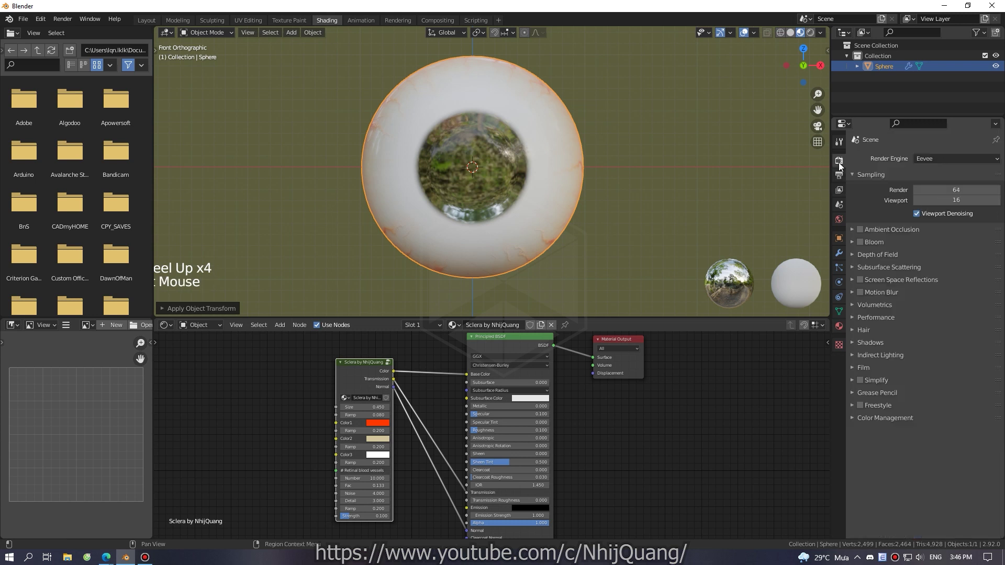